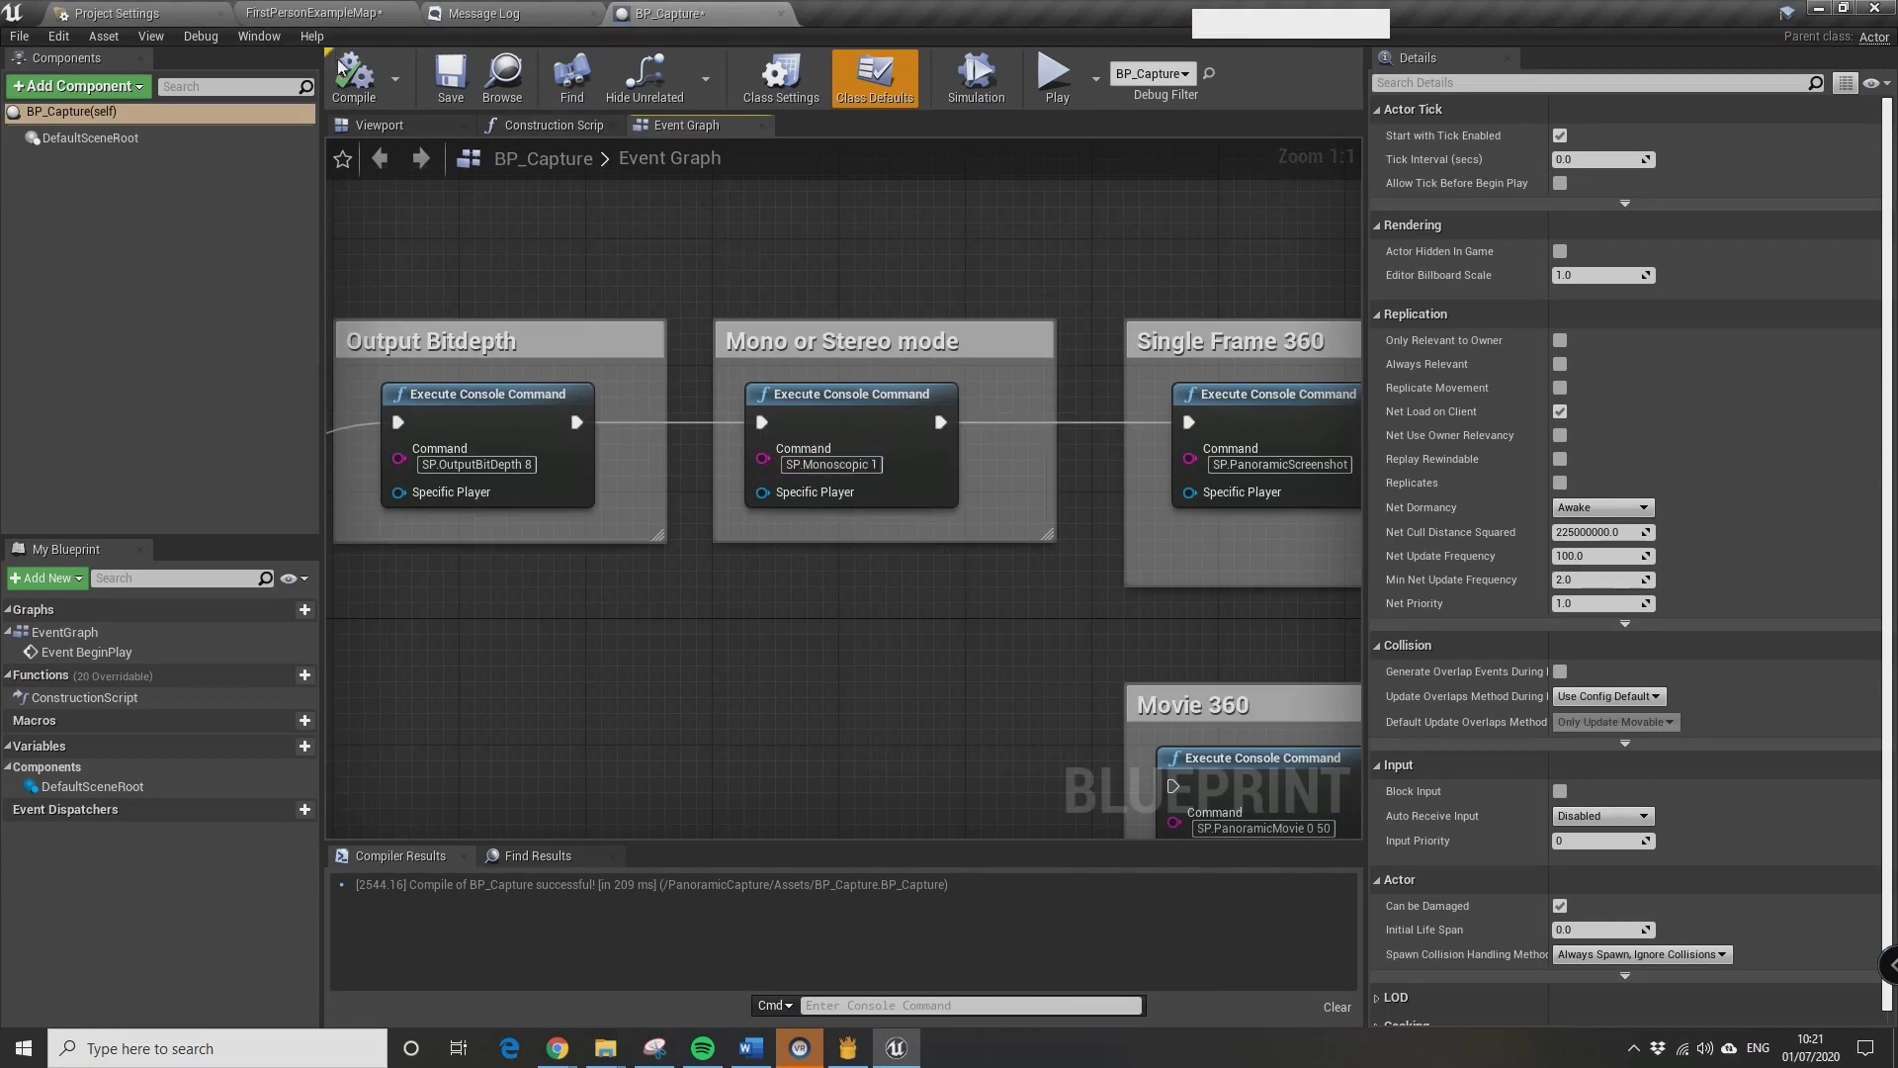
Return to the level map editor and run the level with BP_Capture to capture a frame
click(358, 96)
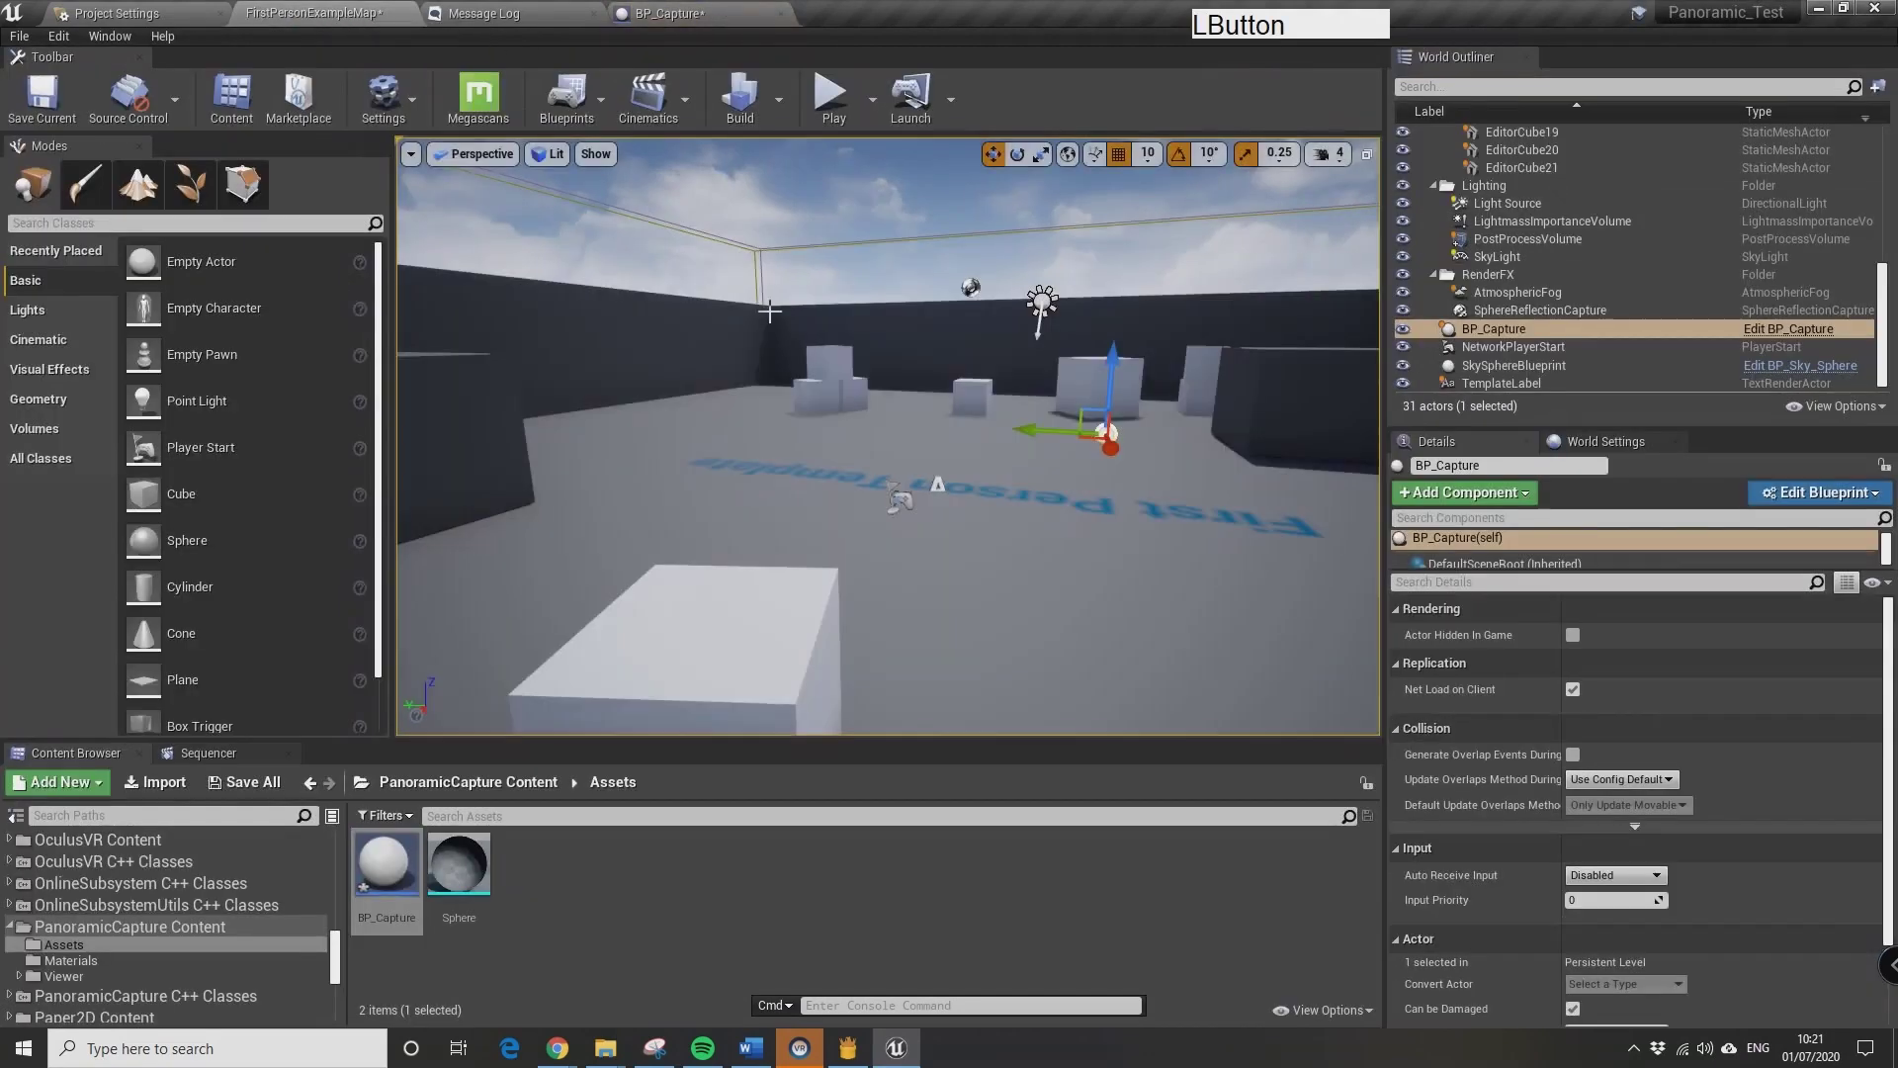
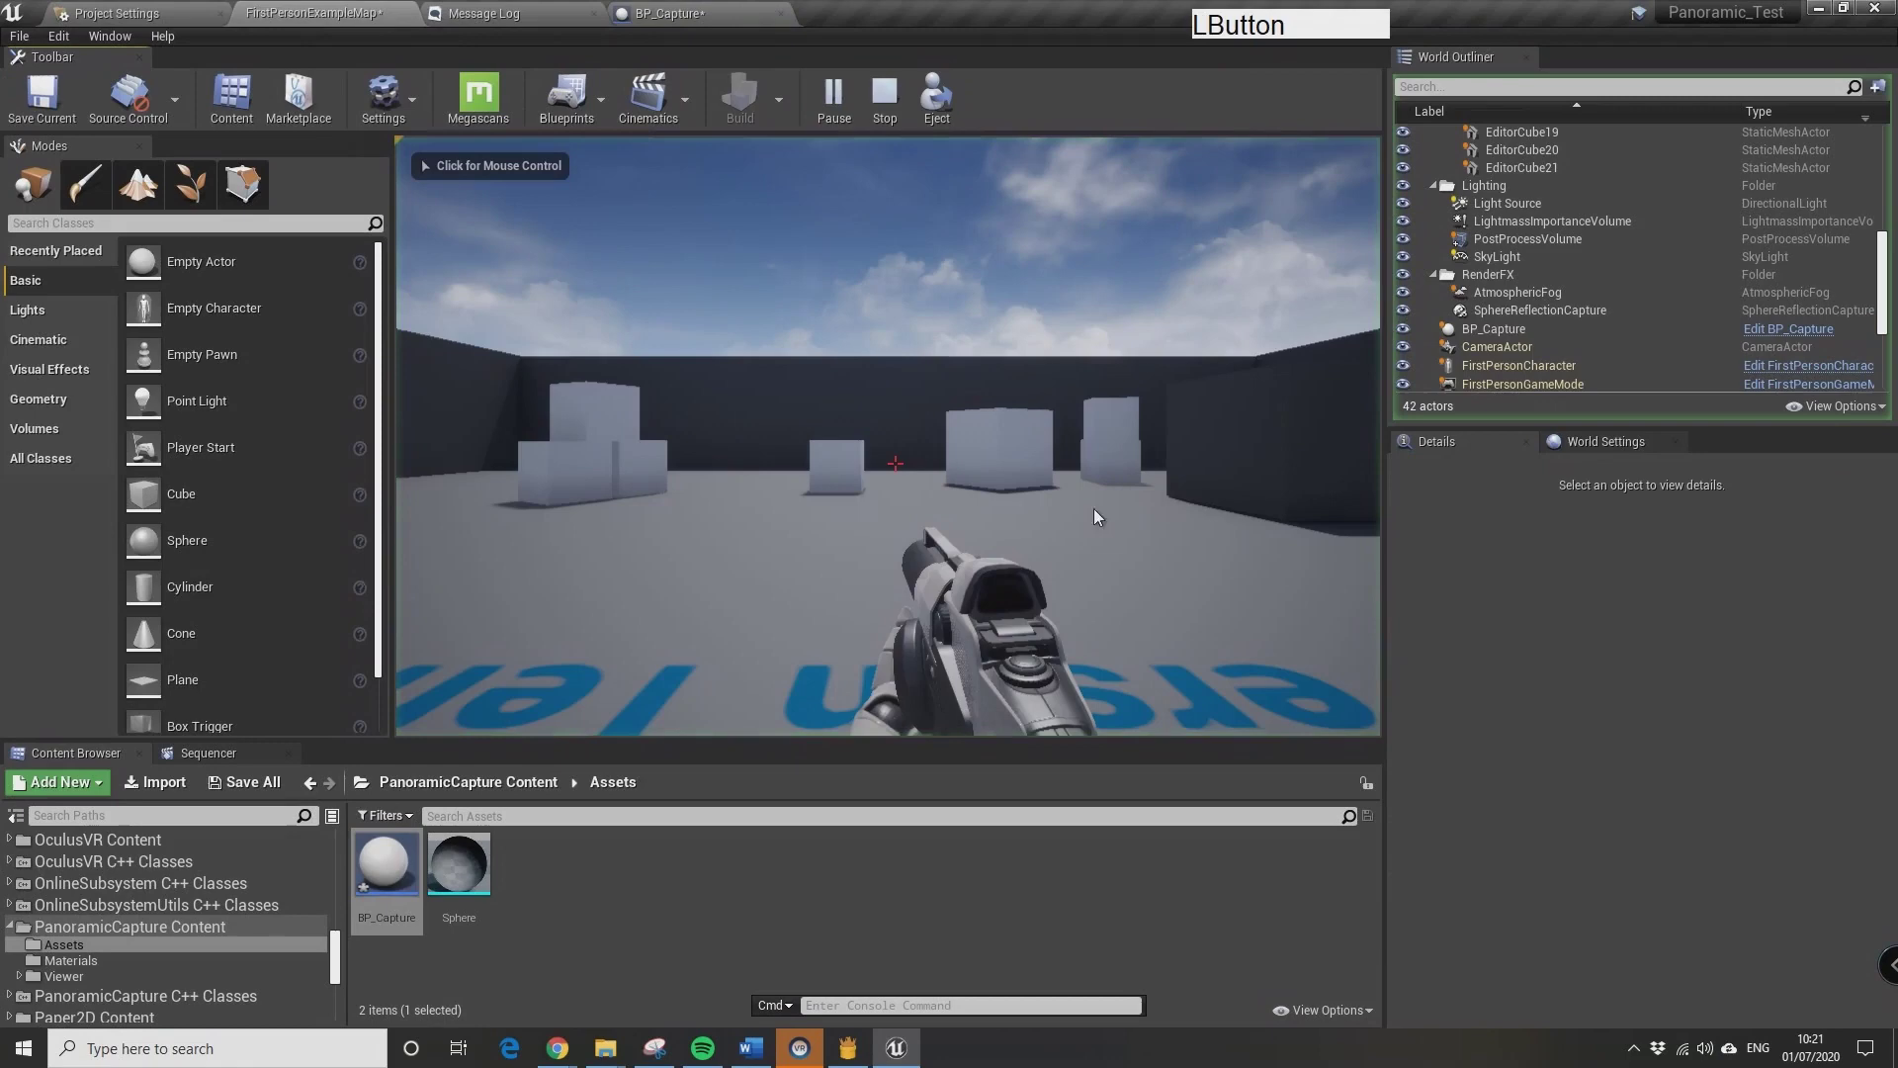
right_click(1121, 531)
key(alt+F9)
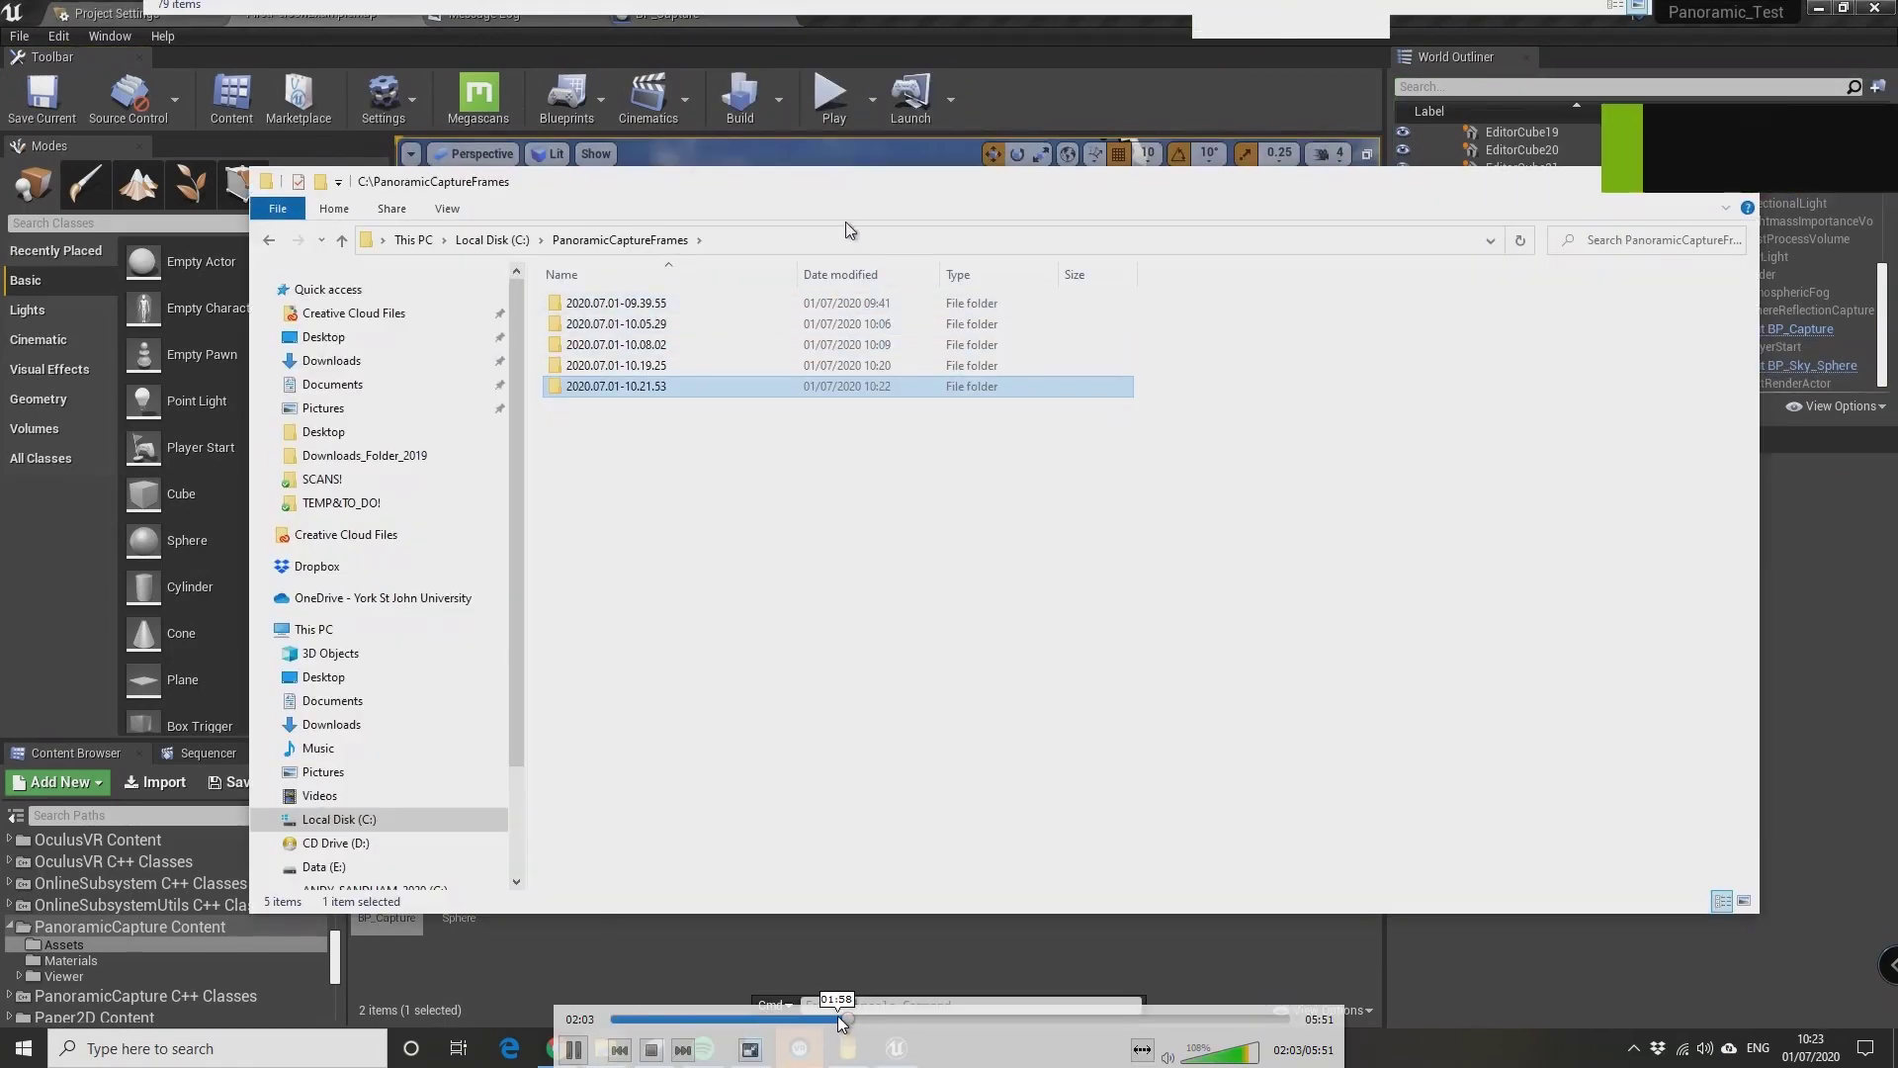
Launch another play session so BP_Capture writes a further timestamped capture folder
click(358, 96)
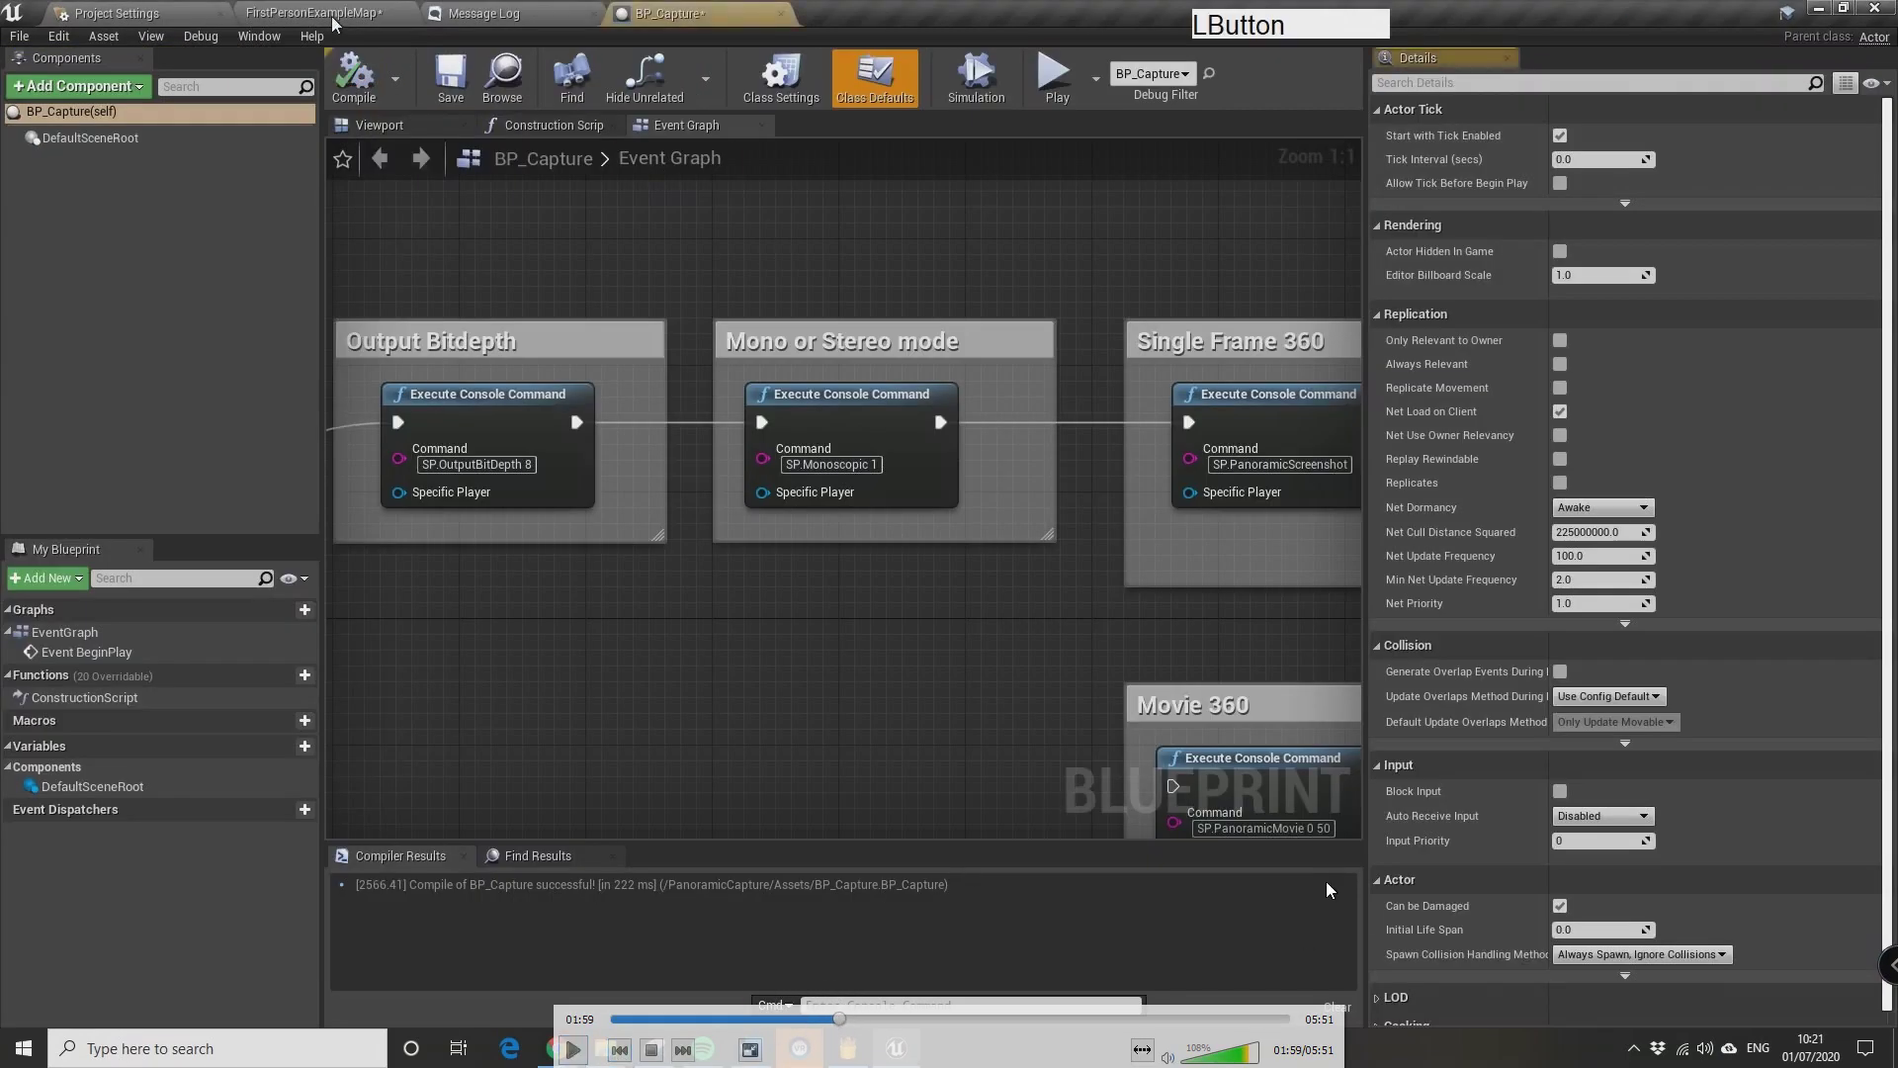
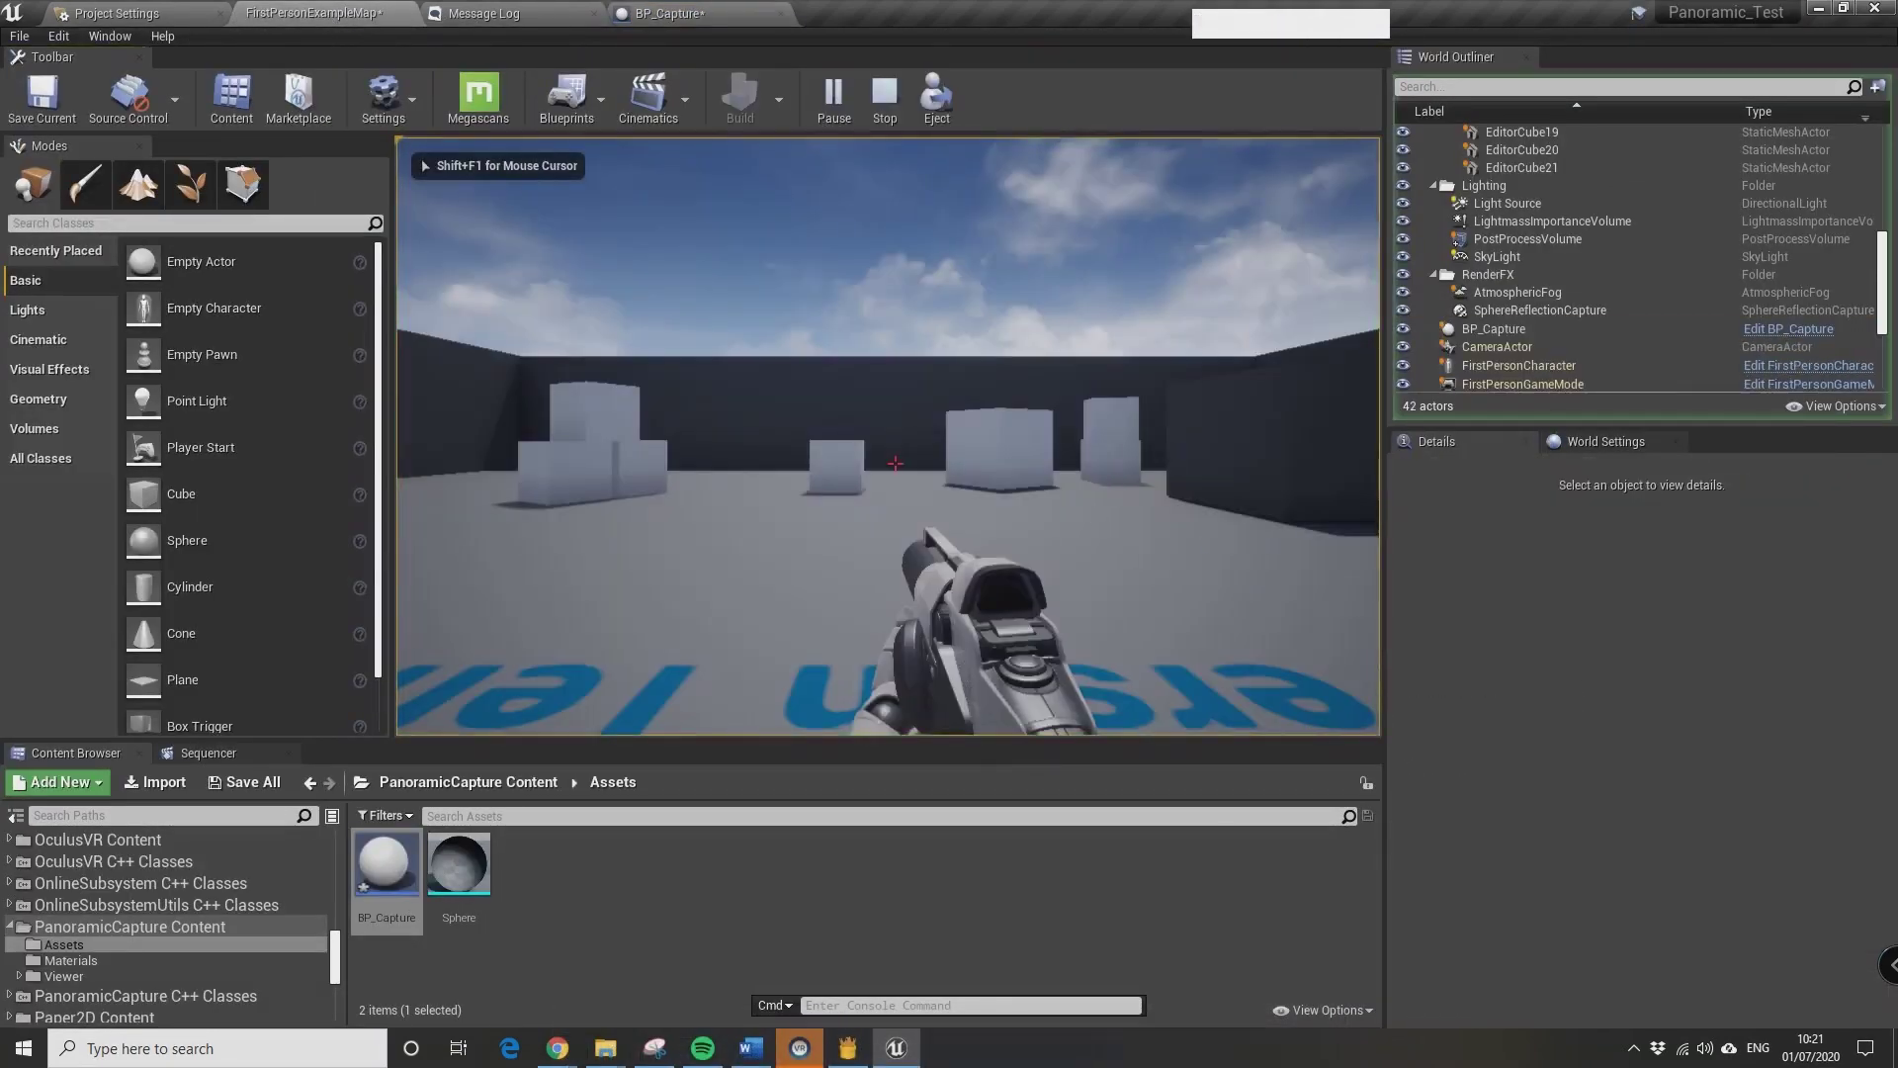
key(alt+F9)
View the FinalColor PNG from the newest capture folder in PanoramicCaptureFrames, then close it
click(809, 205)
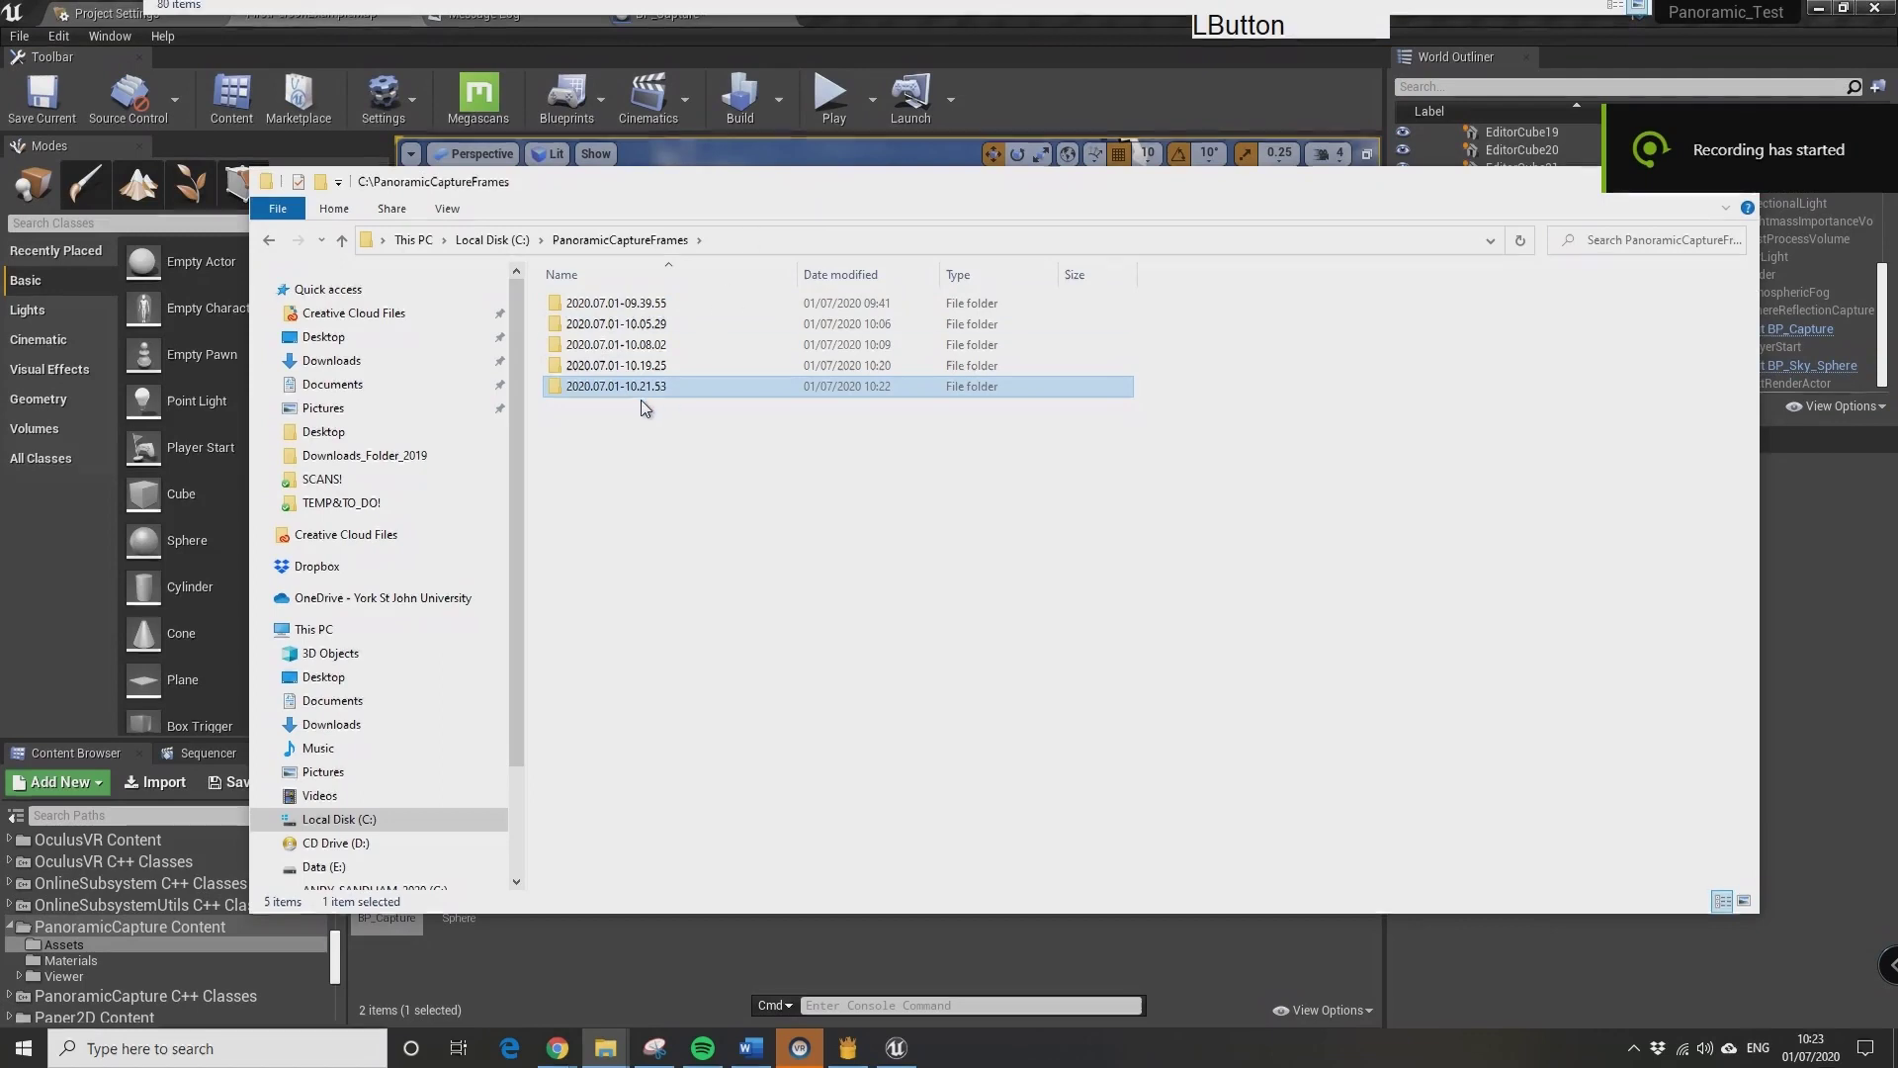
click(625, 395)
click(632, 319)
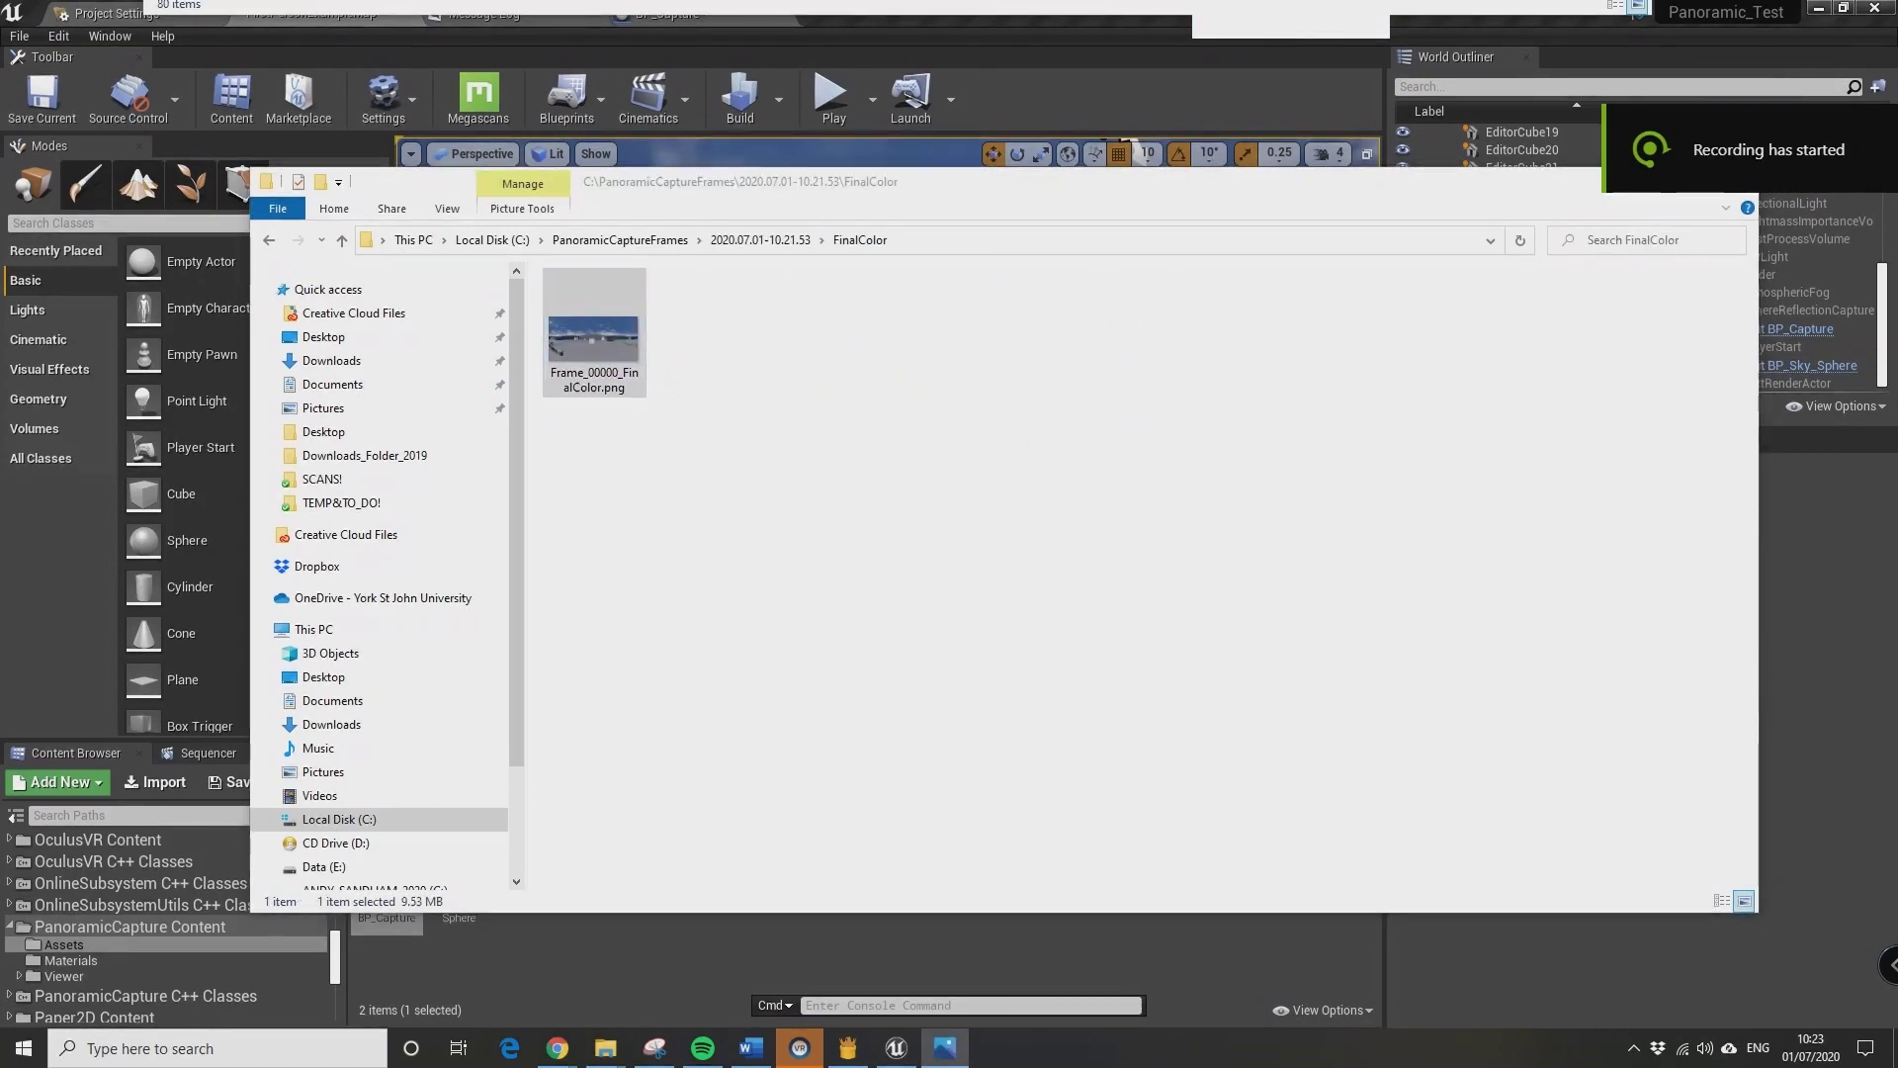
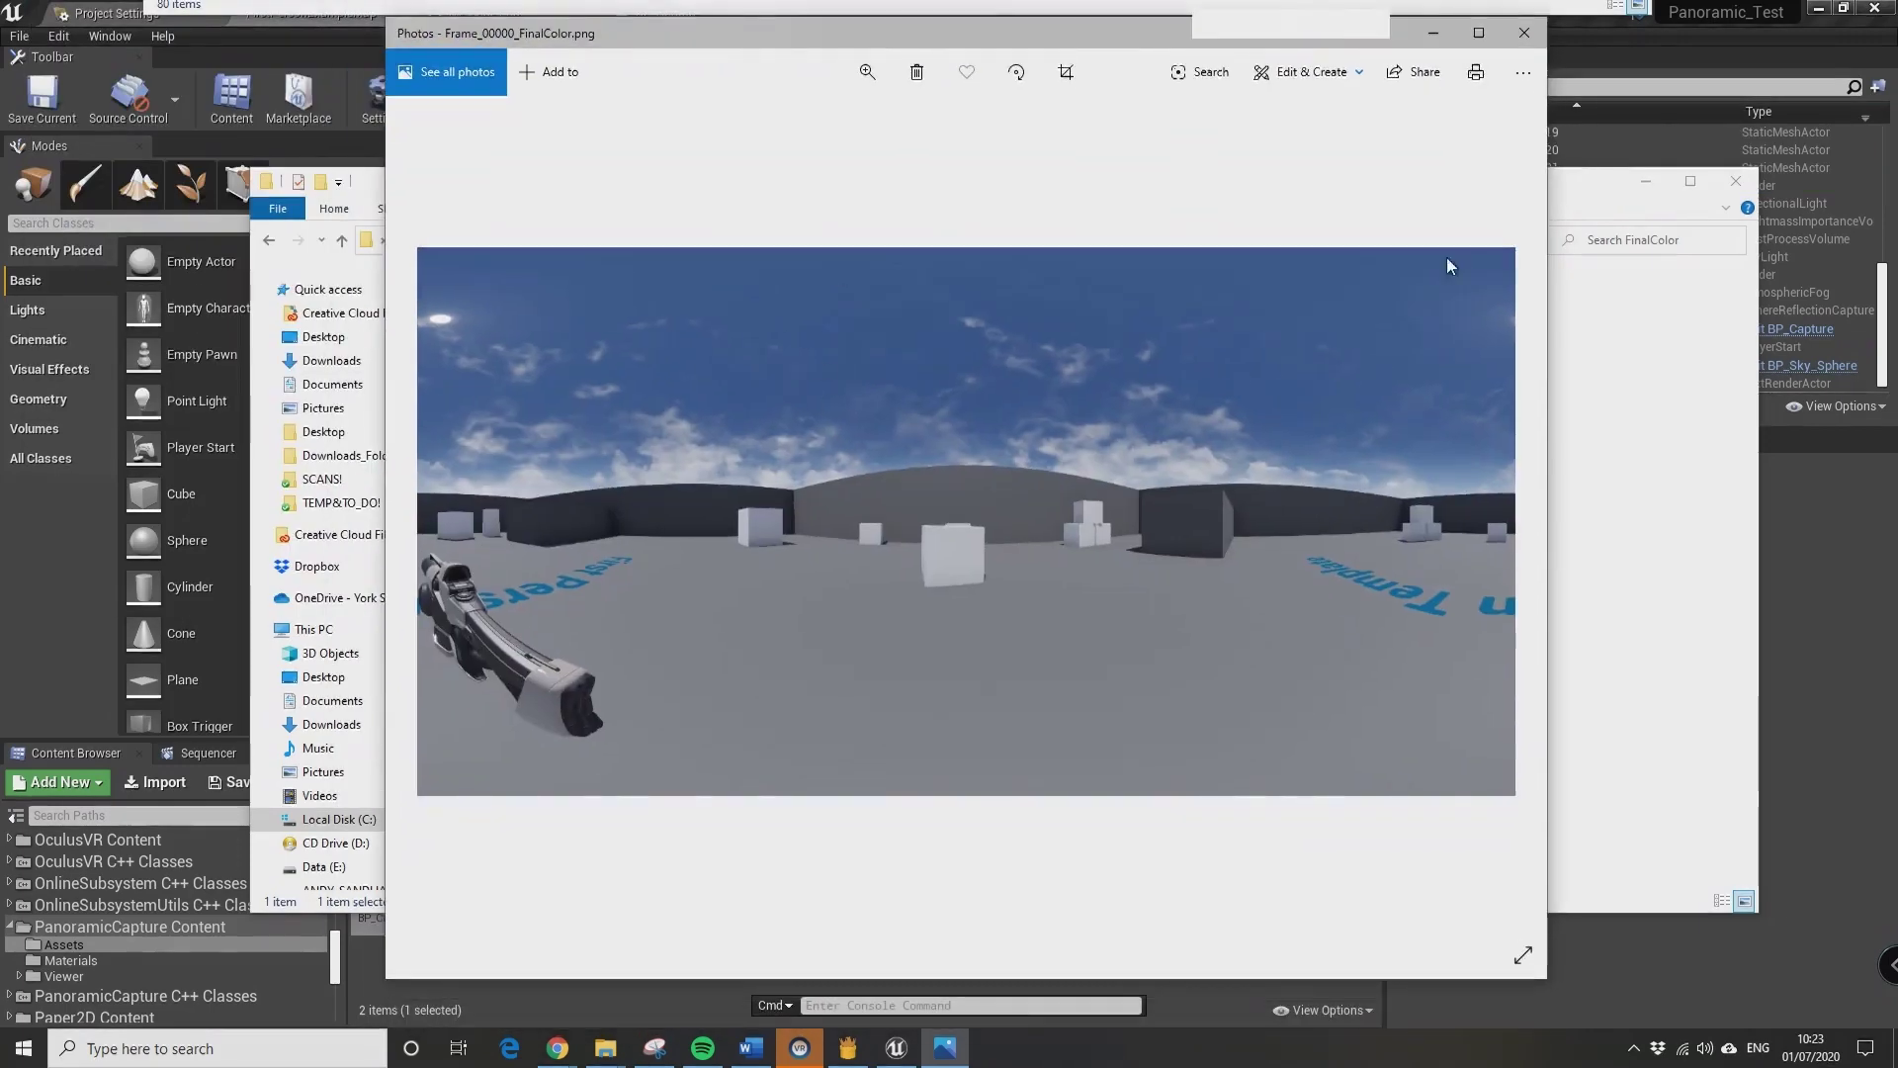
click(1520, 45)
click(1733, 194)
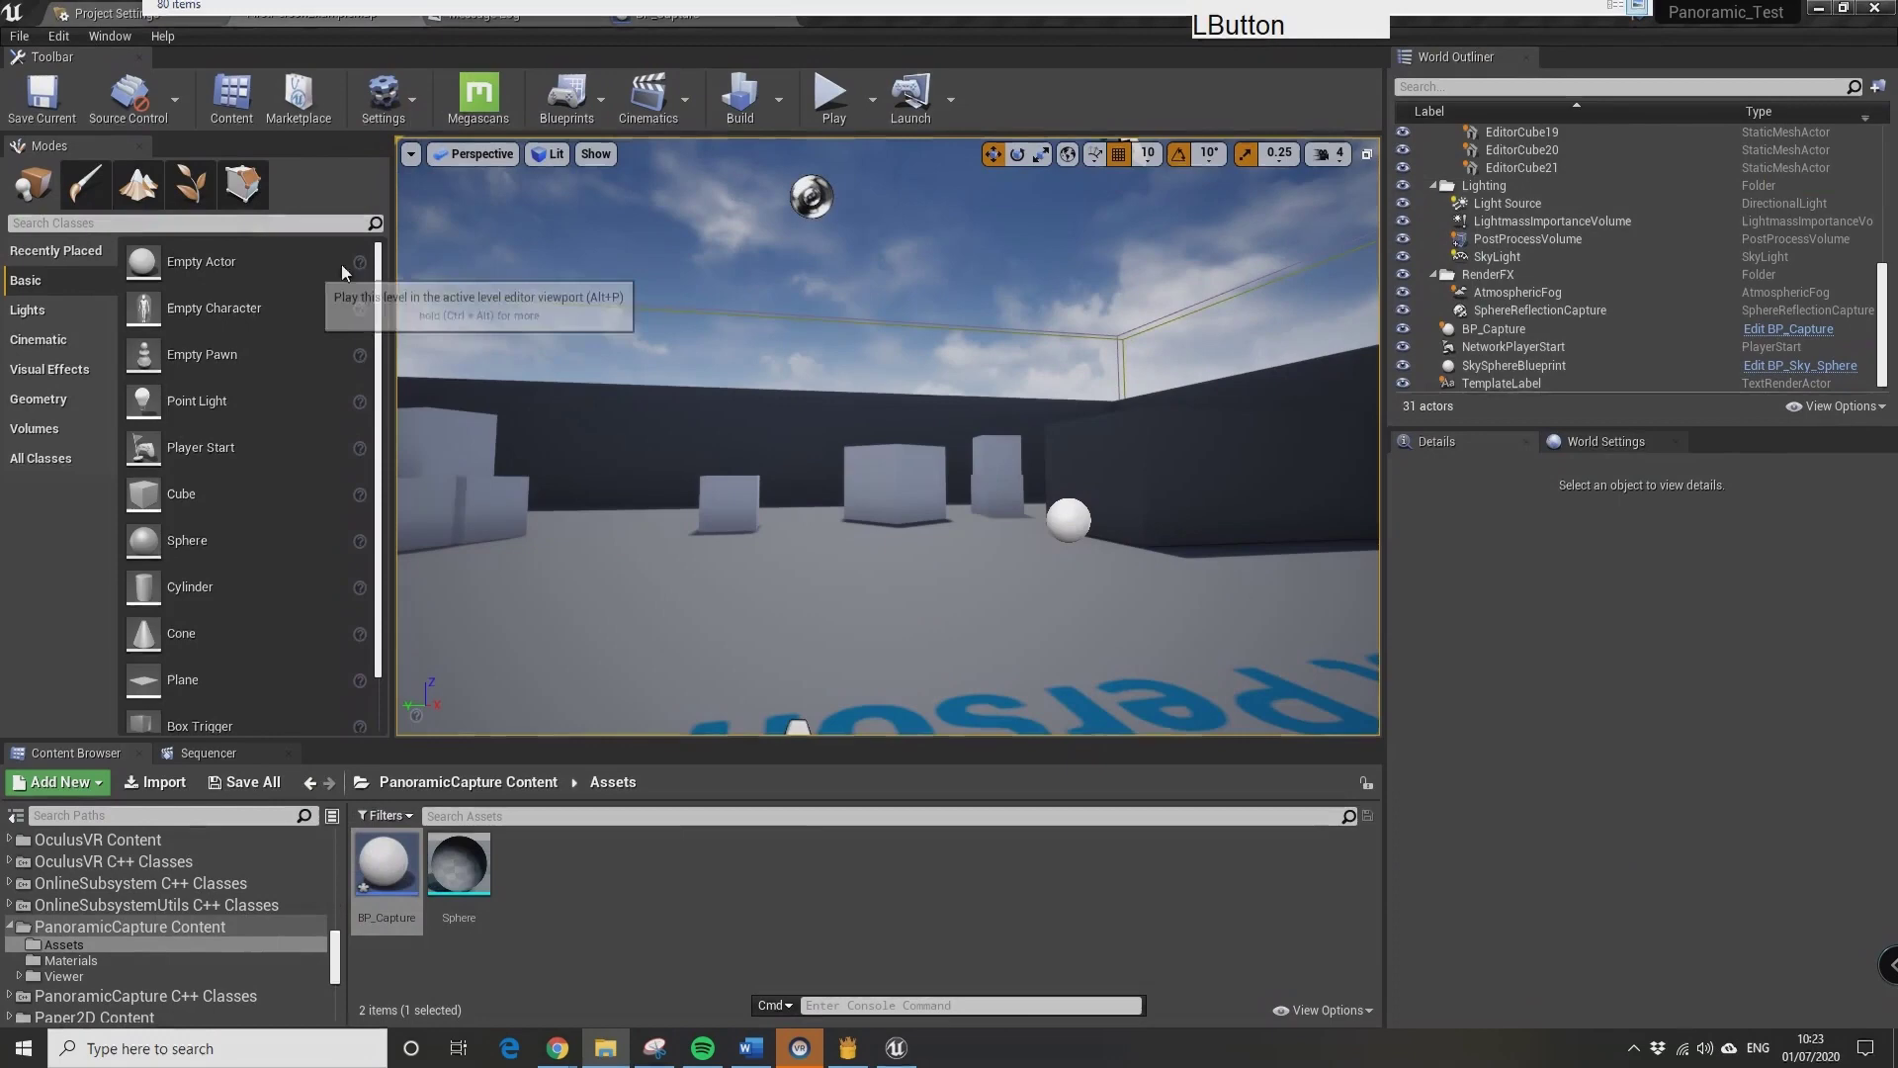
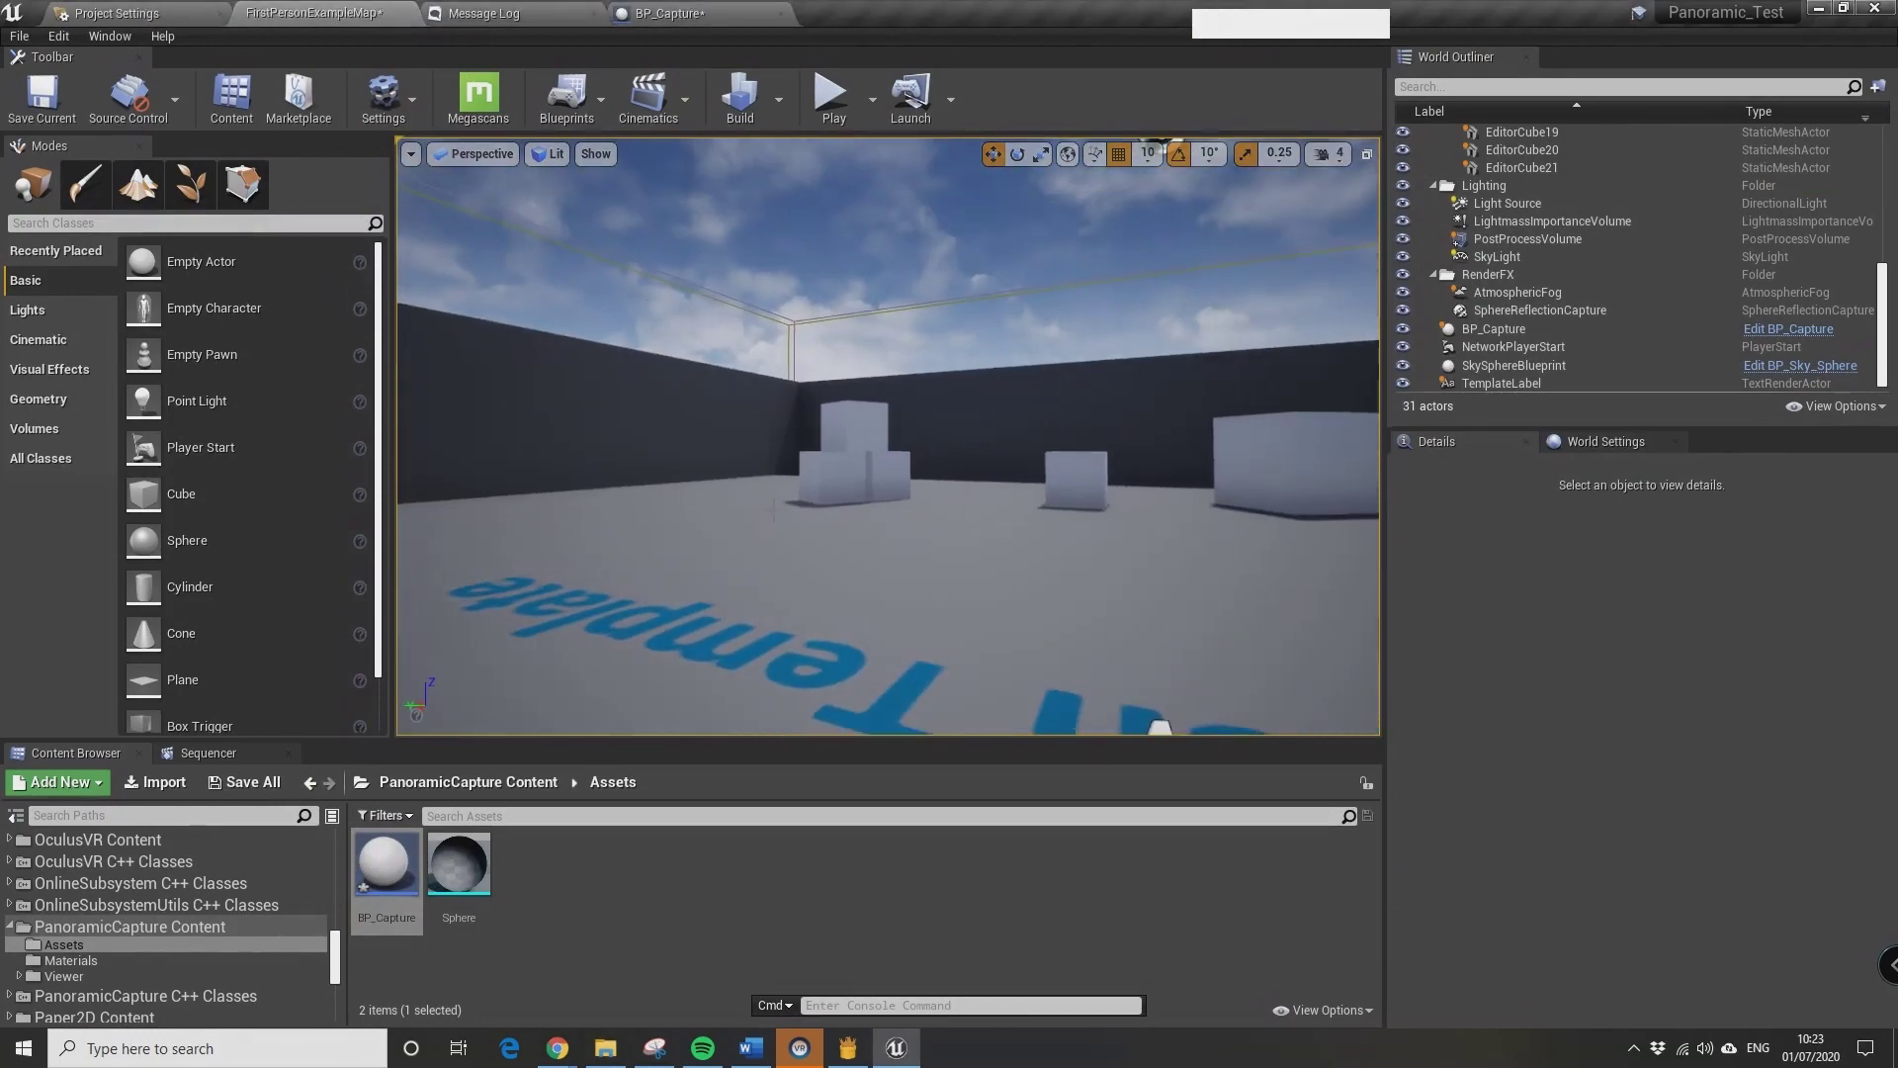
Check the Panoramic Capture Log, then wire Monoscopic to Movie 360 with command SP.PanoramicMovie 0 30
click(493, 28)
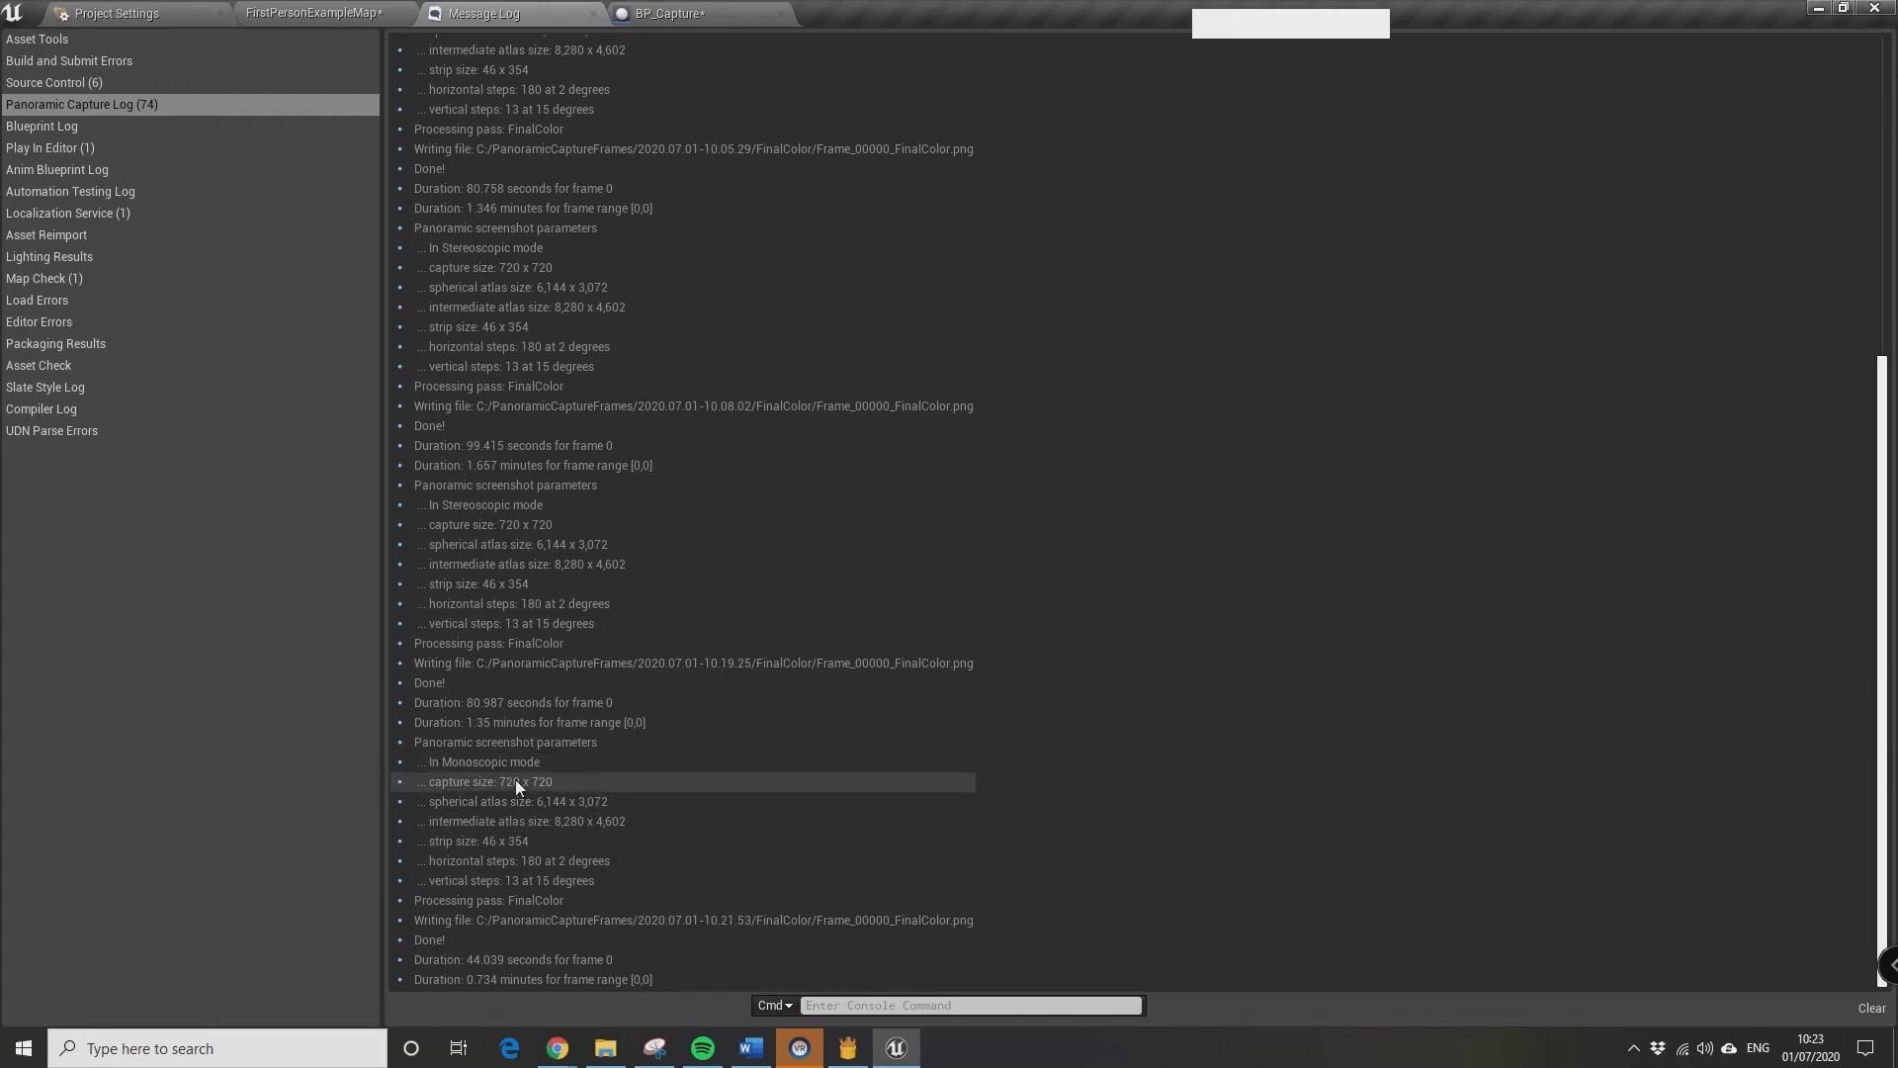
click(307, 23)
key(alt+F9)
right_click(907, 657)
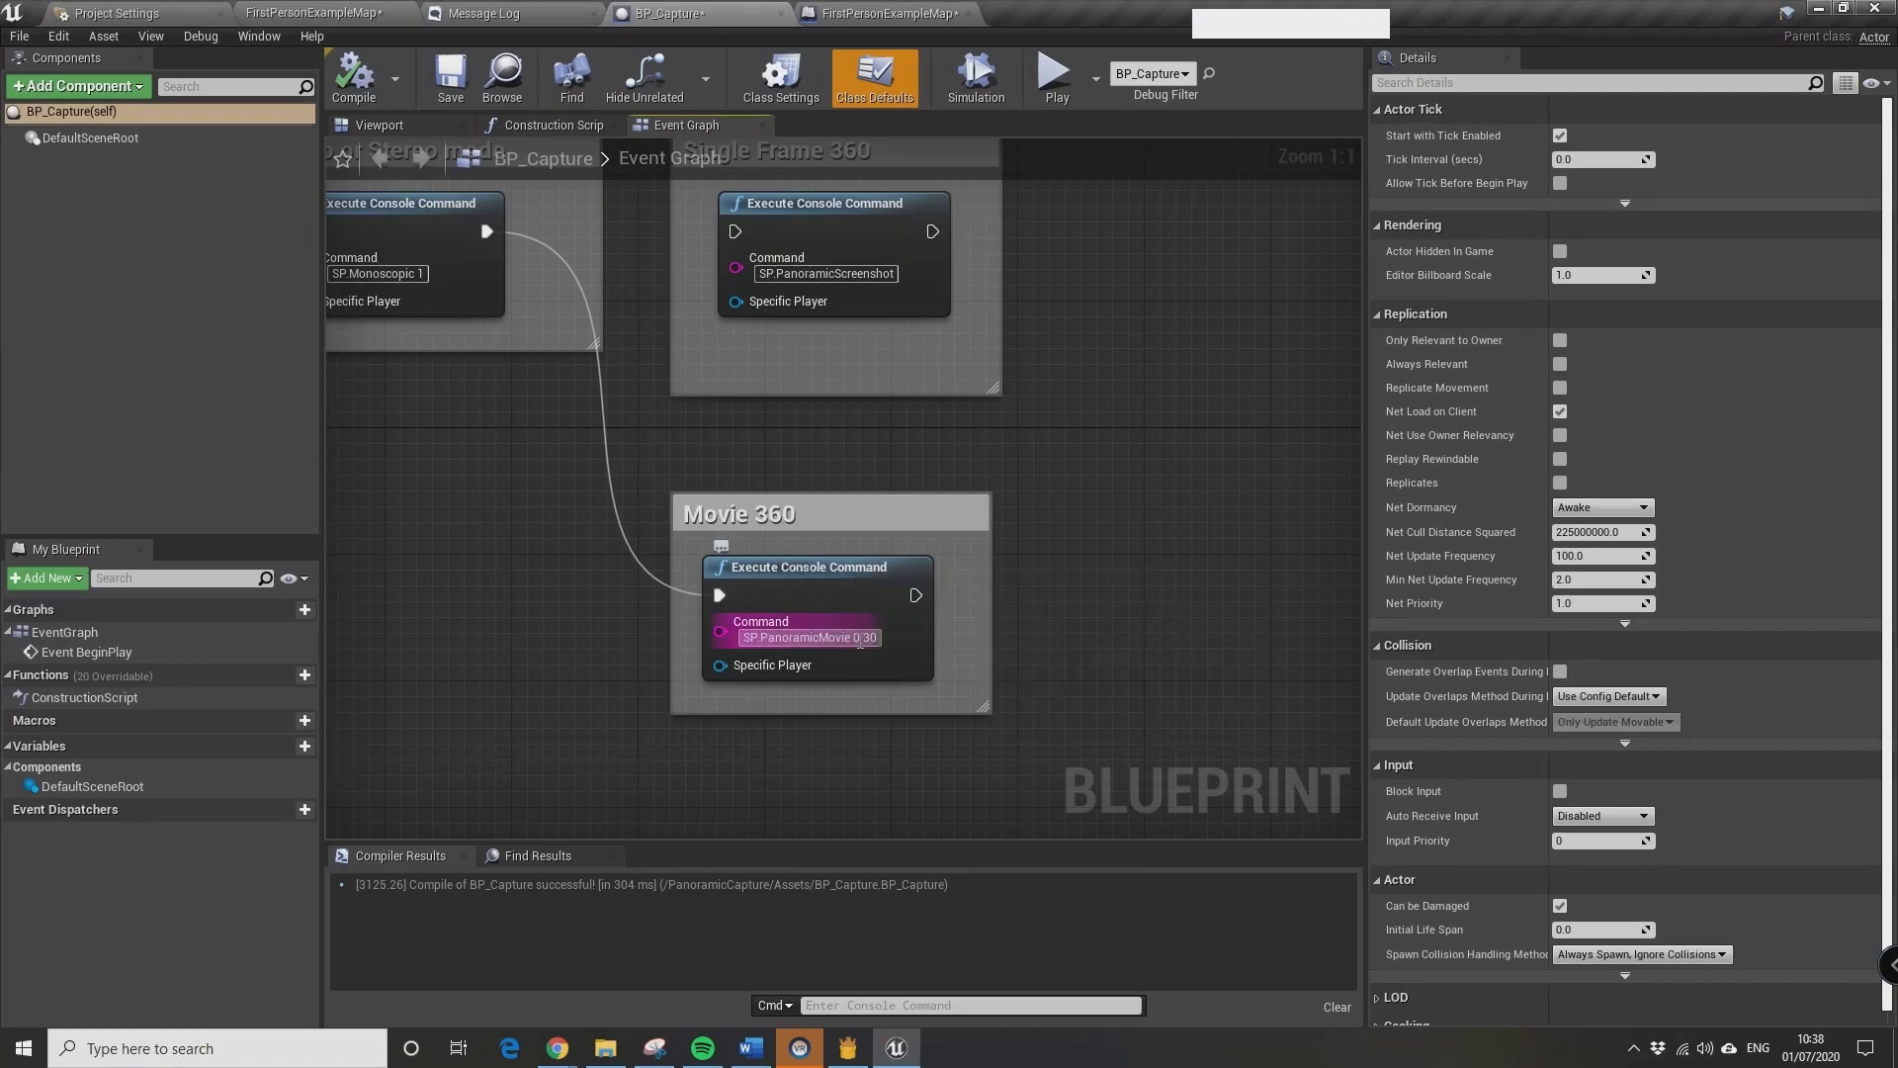
click(1005, 800)
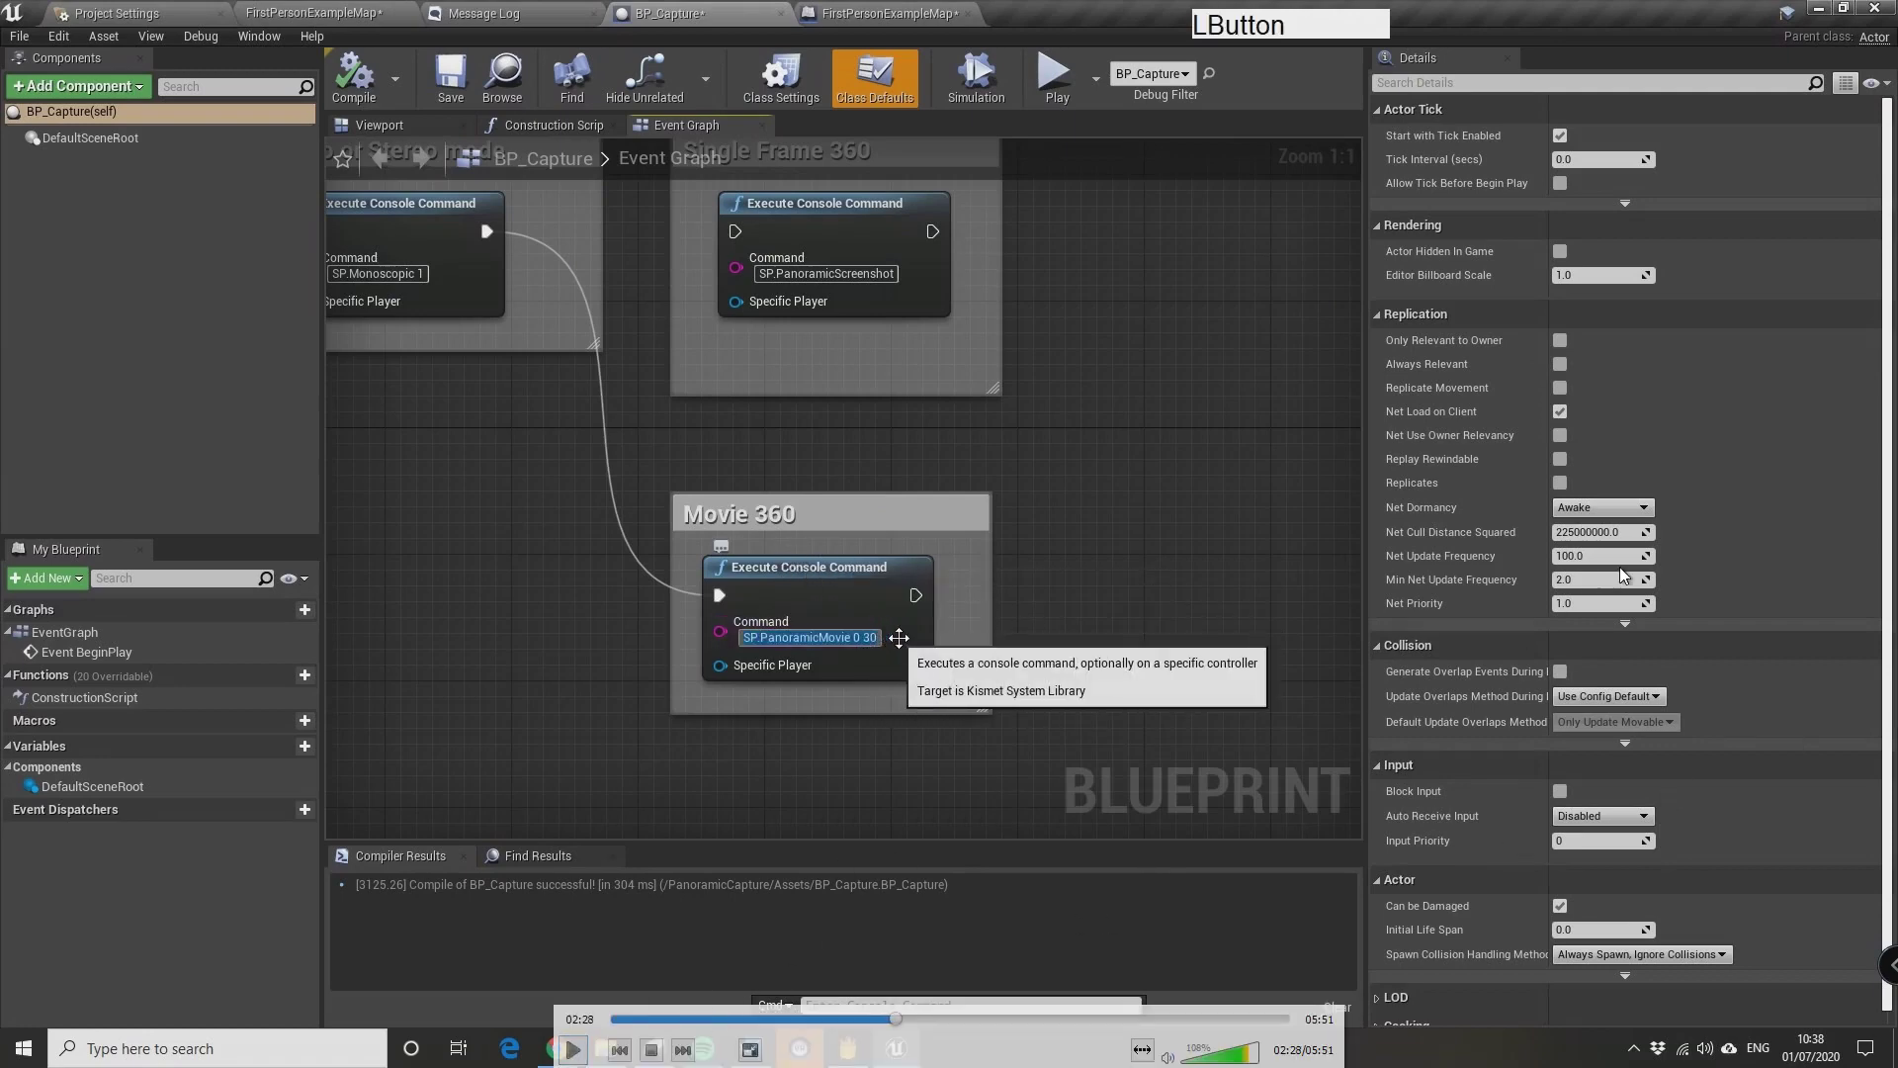